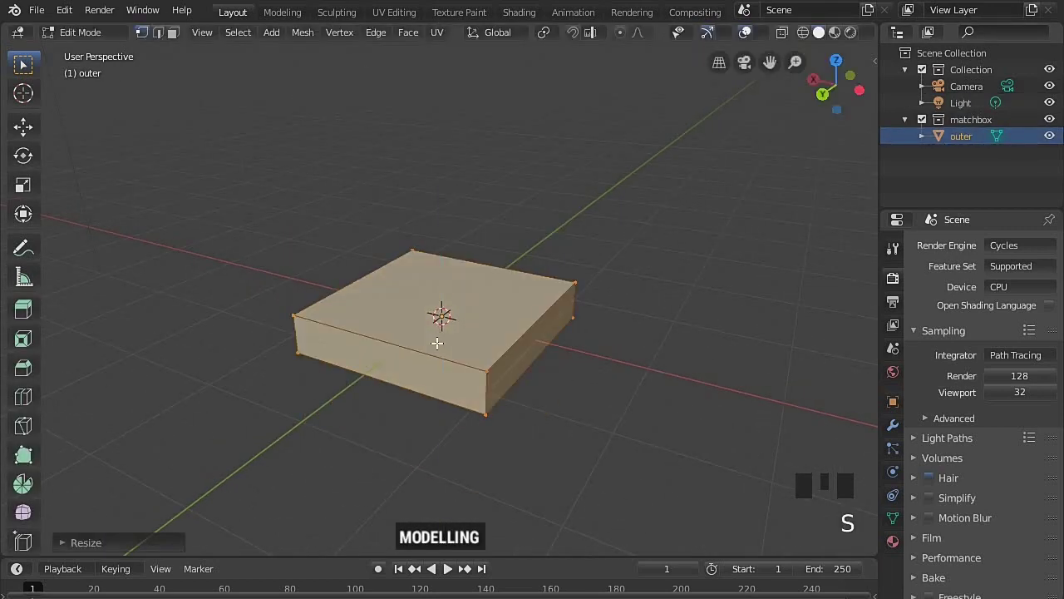
# Narrow the outer box along Y and return to Object Mode
pyautogui.press('s')
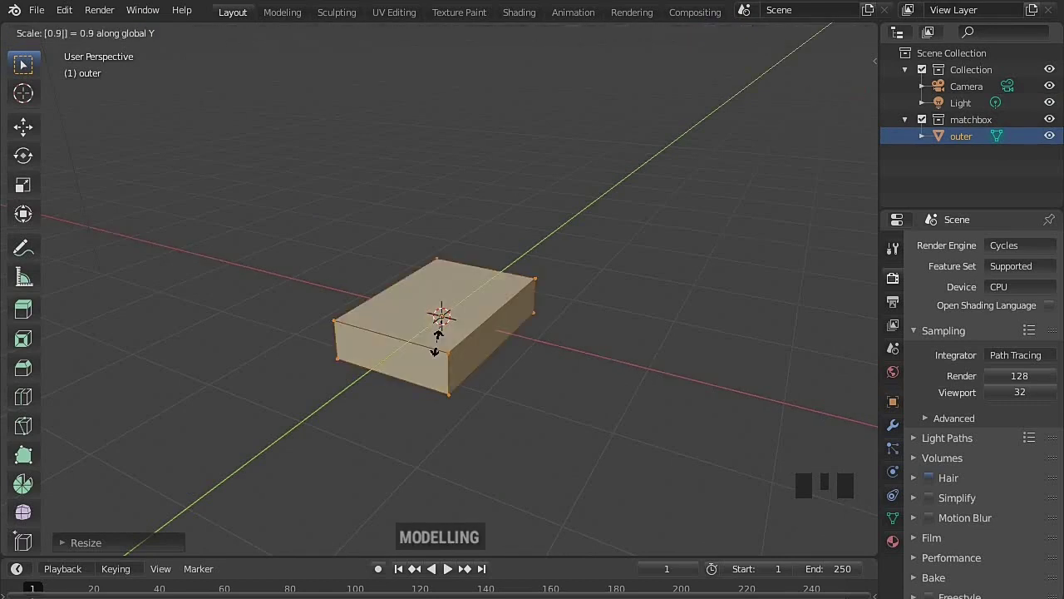
pyautogui.press('Tab')
pyautogui.scroll(3)
pyautogui.press('alt+z')
# Duplicate the box and scale the copy slightly smaller as the inner tray
pyautogui.press('`')
pyautogui.scroll(3)
pyautogui.press('shift+d')
pyautogui.click(970, 155)
# Shrink the inner copy a bit more, hide it, and enter Edit Mode on the outer box
pyautogui.press('n')
pyautogui.press('s')
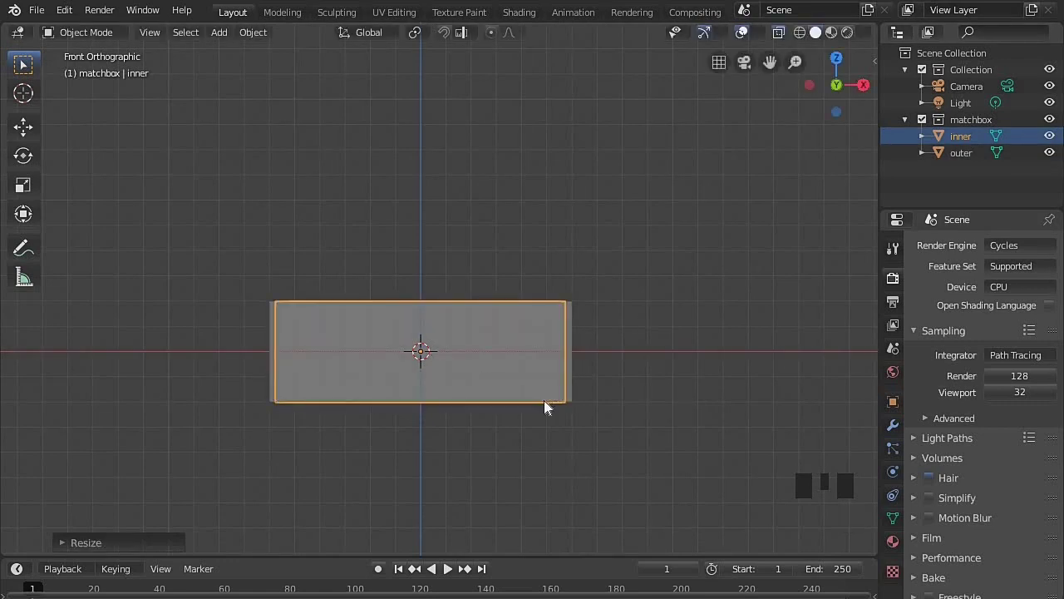
pyautogui.press('s')
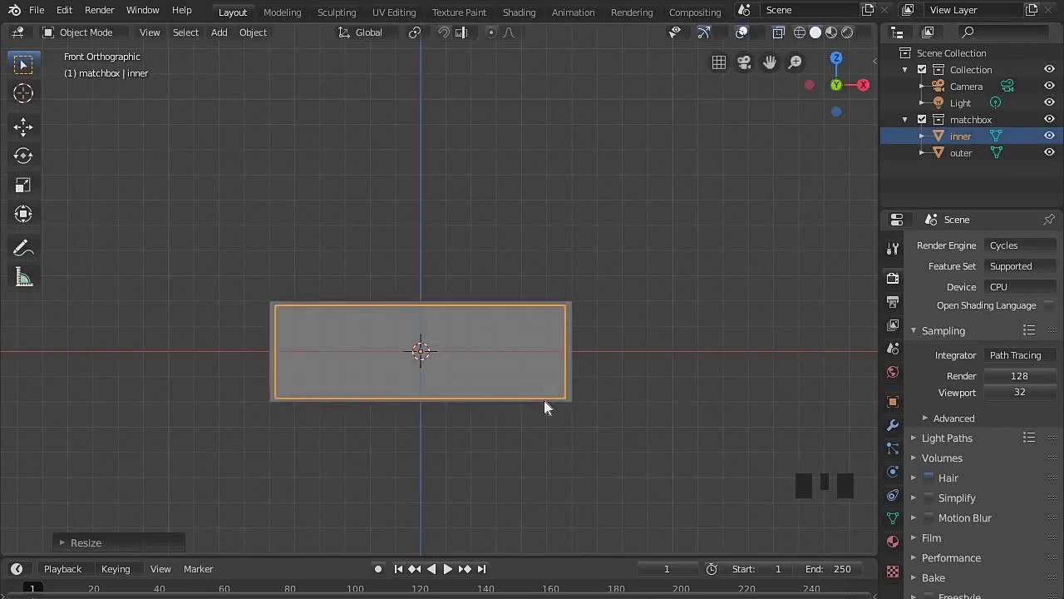
pyautogui.press('alt+z')
pyautogui.press('h')
pyautogui.moveTo(600, 334); pyautogui.dragTo(551, 339)
pyautogui.click(552, 339)
# In face select mode, select both end faces of the outer box and bring up the delete options
pyautogui.press('Tab')
pyautogui.press('3')
pyautogui.click(375, 437)
pyautogui.middleClick(433, 327)
pyautogui.click(654, 449)
pyautogui.press('Delete')
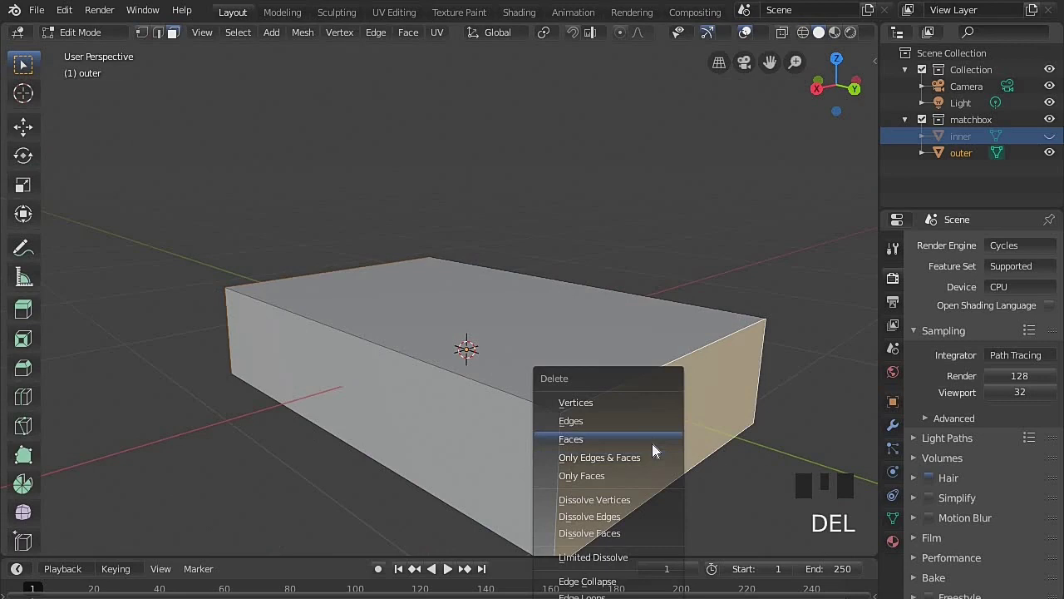
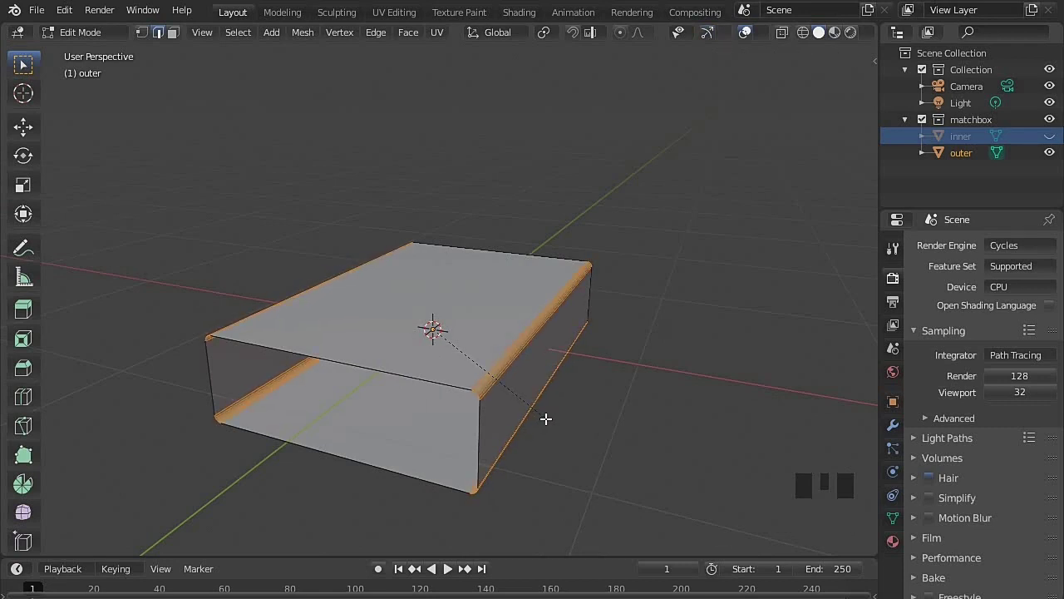
# Delete the outer box's end faces so the sleeve is open at both ends, inspecting it from around
pyautogui.press('Tab')
pyautogui.moveTo(493, 340); pyautogui.dragTo(901, 528)
pyautogui.moveTo(901, 528); pyautogui.dragTo(915, 535)
pyautogui.click(926, 539)
pyautogui.click(934, 512)
pyautogui.moveTo(904, 418); pyautogui.dragTo(913, 314)
pyautogui.moveTo(917, 356); pyautogui.dragTo(527, 344)
pyautogui.middleClick(562, 390)
pyautogui.scroll(-3)
# Unhide the inner block, hide the outer sleeve, and select the tray's top face for deletion
pyautogui.press('alt+h')
pyautogui.click(423, 385)
pyautogui.click(442, 353)
pyautogui.press('h')
pyautogui.click(442, 353)
pyautogui.press('Tab')
pyautogui.press('3')
pyautogui.click(436, 342)
pyautogui.press('Delete')
# Remove the tray's top face to make it open-topped and inspect it in Object Mode
pyautogui.scroll(3)
pyautogui.press('Tab')
pyautogui.rightClick(505, 300)
pyautogui.click(943, 520)
pyautogui.click(951, 543)
pyautogui.moveTo(947, 275); pyautogui.dragTo(947, 267)
pyautogui.moveTo(819, 439); pyautogui.dragTo(598, 336)
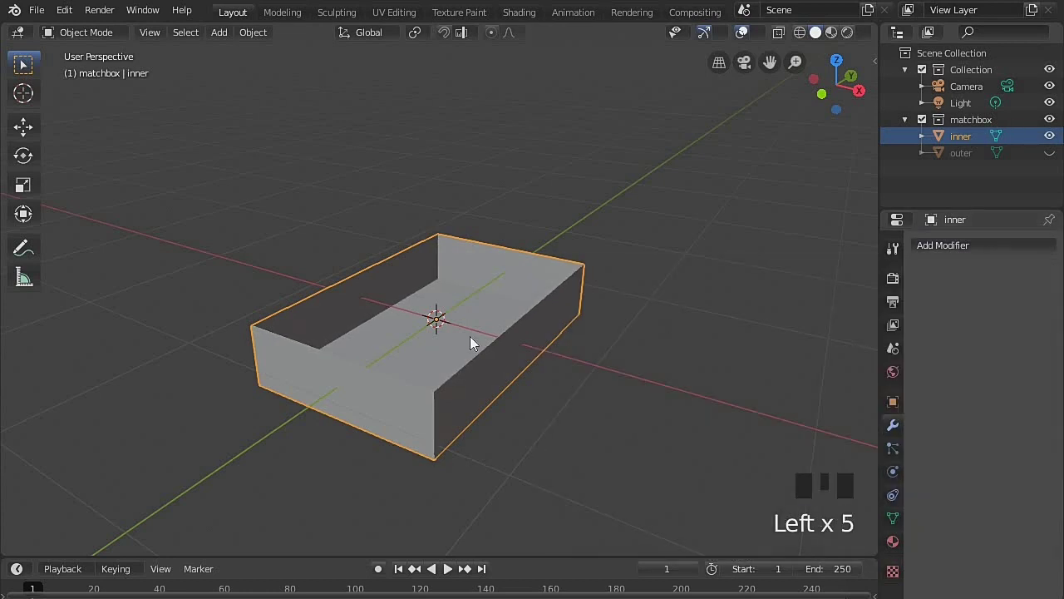
# Unhide the outer sleeve and slide the inner tray -0.5 along Y so it sticks out
pyautogui.press('alt+h')
pyautogui.scroll(-3)
pyautogui.scroll(3)
pyautogui.moveTo(436, 390); pyautogui.dragTo(461, 389)
pyautogui.press('g')
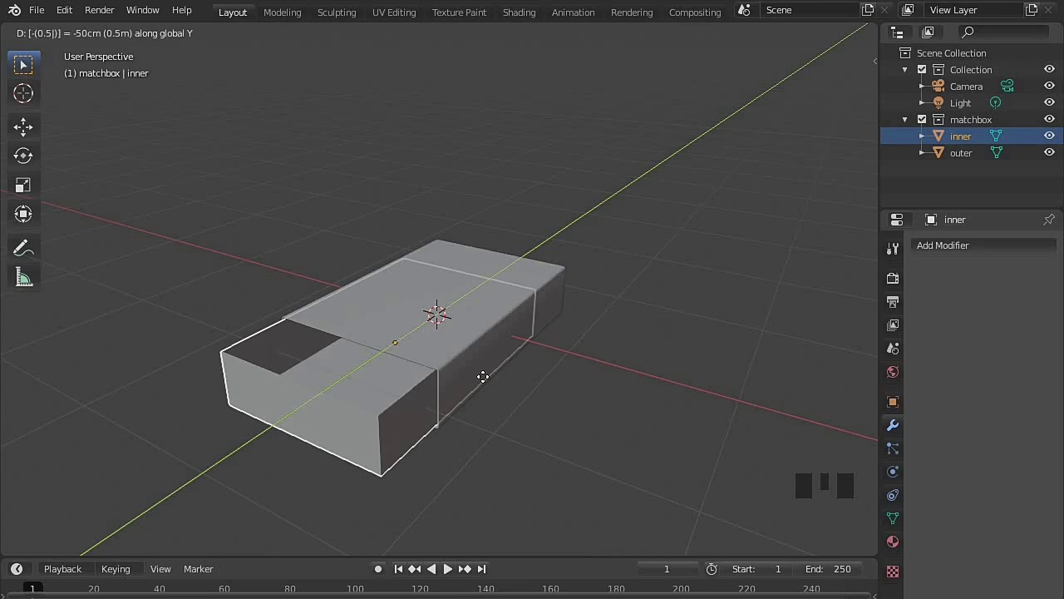
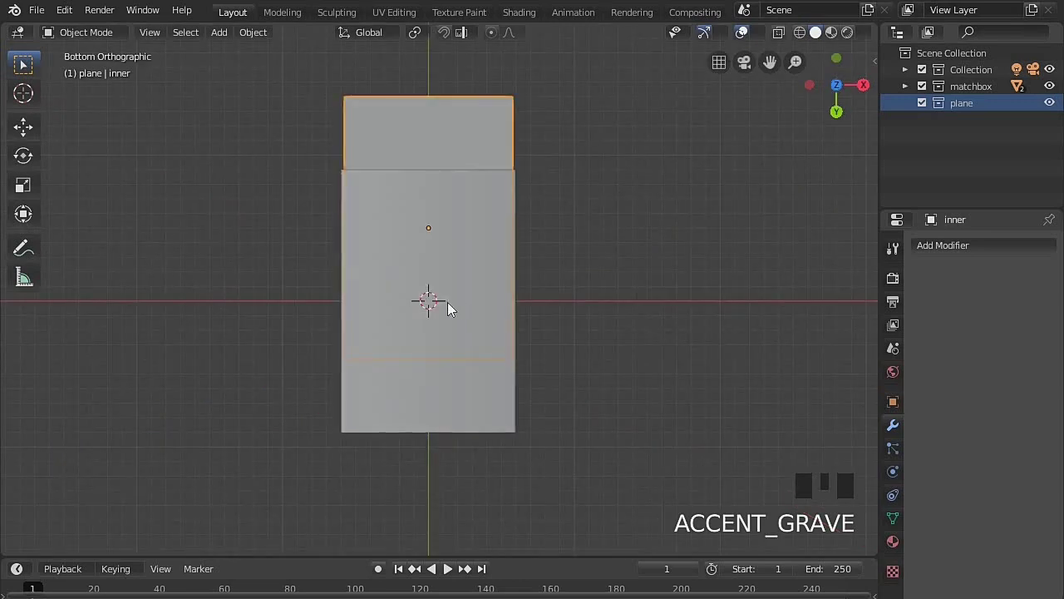
# Add a mesh plane and scale it far larger than the matchbox as a ground surface
pyautogui.rightClick(435, 303)
pyautogui.press('shift+a')
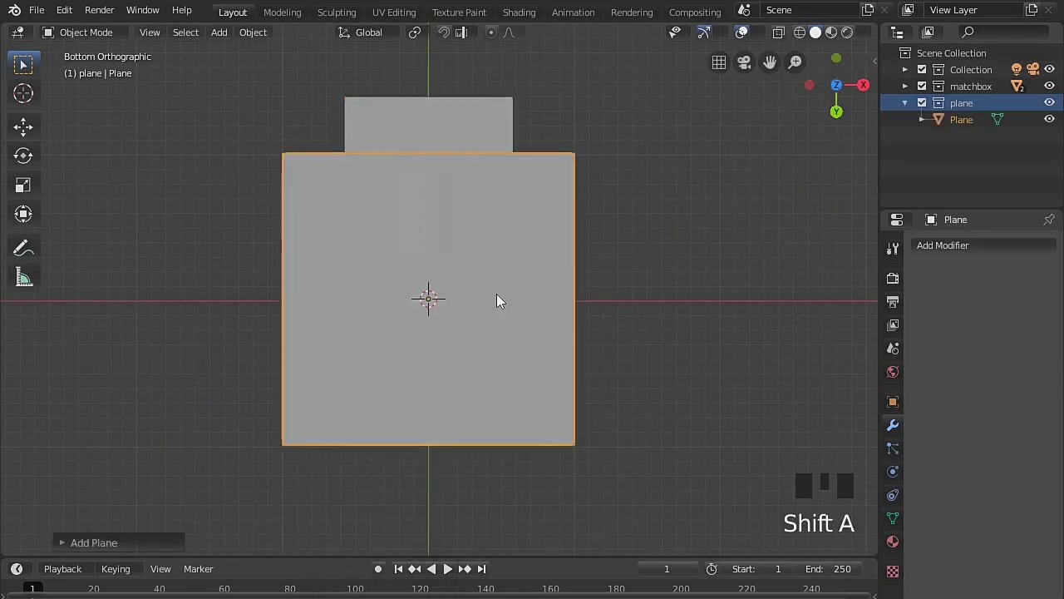
pyautogui.press('s')
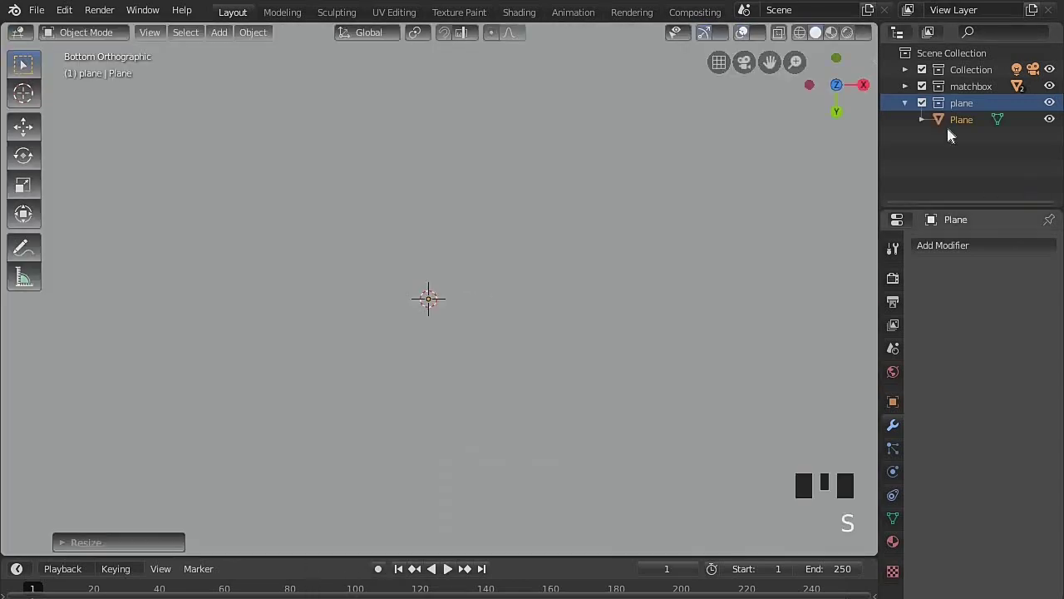
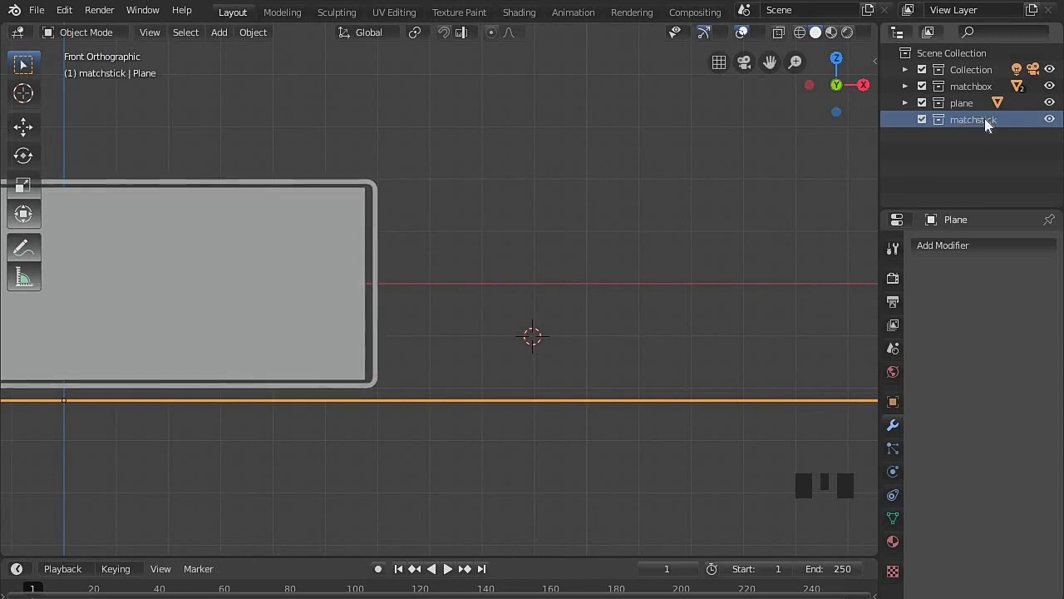
# Add a cube in the matchstick collection and shrink it toward a thin stick
pyautogui.press('shift+a')
pyautogui.press('s')
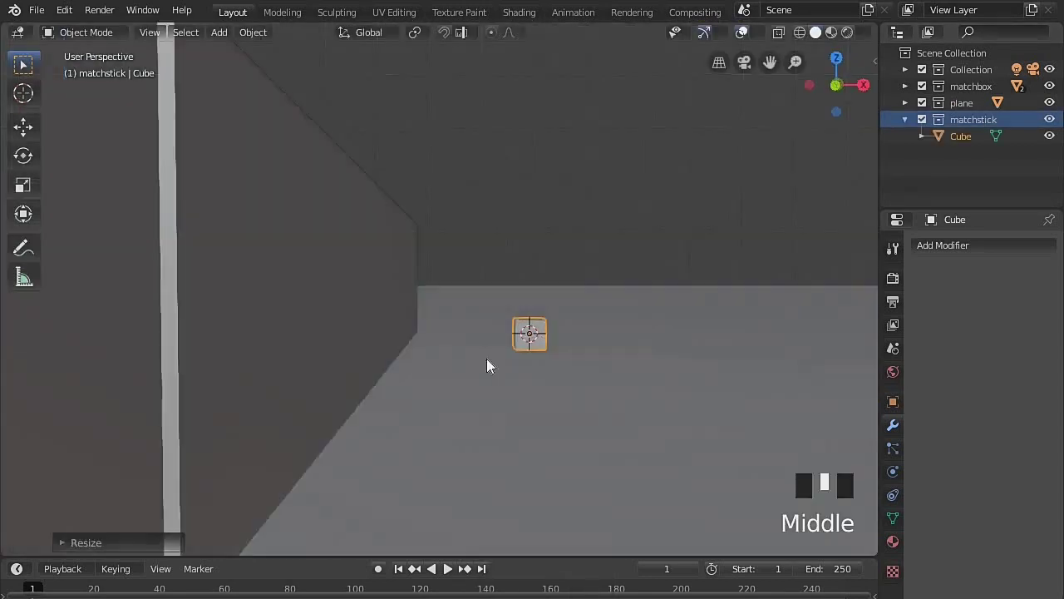
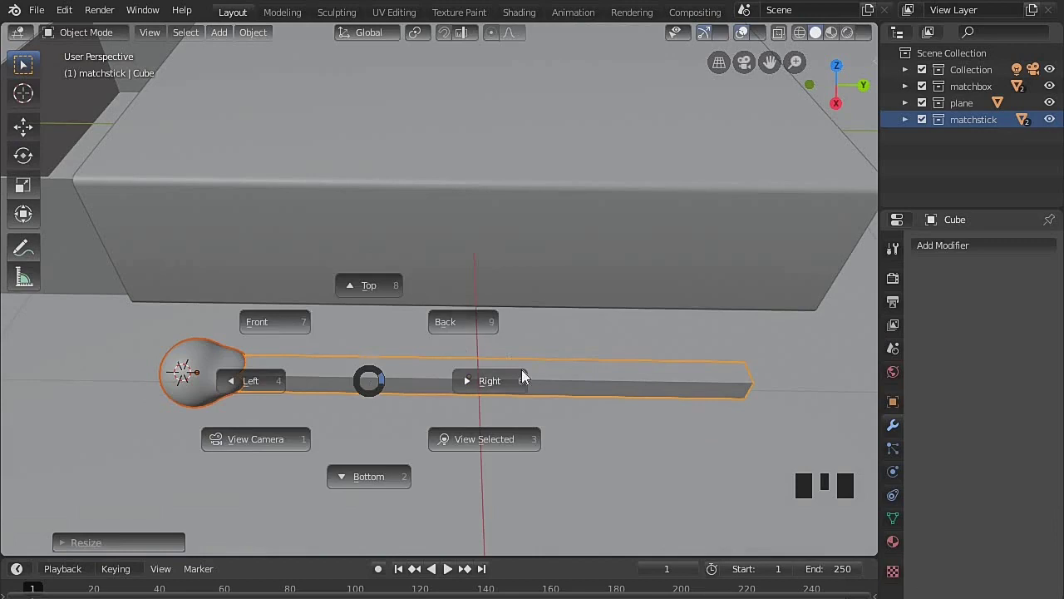
# Rotate the matchstick and lower it along Z so it lies flat on the ground plane
pyautogui.press('`')
pyautogui.press('r')
pyautogui.press('g')
pyautogui.press('r')
pyautogui.press('g')
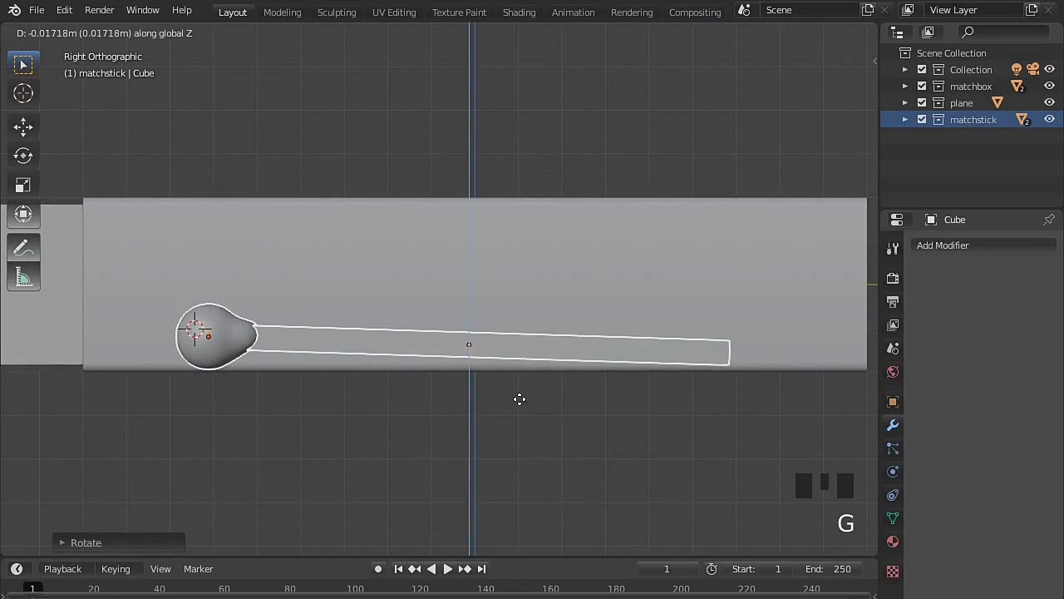
pyautogui.moveTo(532, 390); pyautogui.dragTo(510, 326)
pyautogui.click(510, 326)
# Adjust the view to top and reselect the matchstick beside the matchbox
pyautogui.press('h')
pyautogui.scroll(-3)
pyautogui.moveTo(530, 354); pyautogui.dragTo(509, 252)
pyautogui.press('`')
pyautogui.click(484, 383)
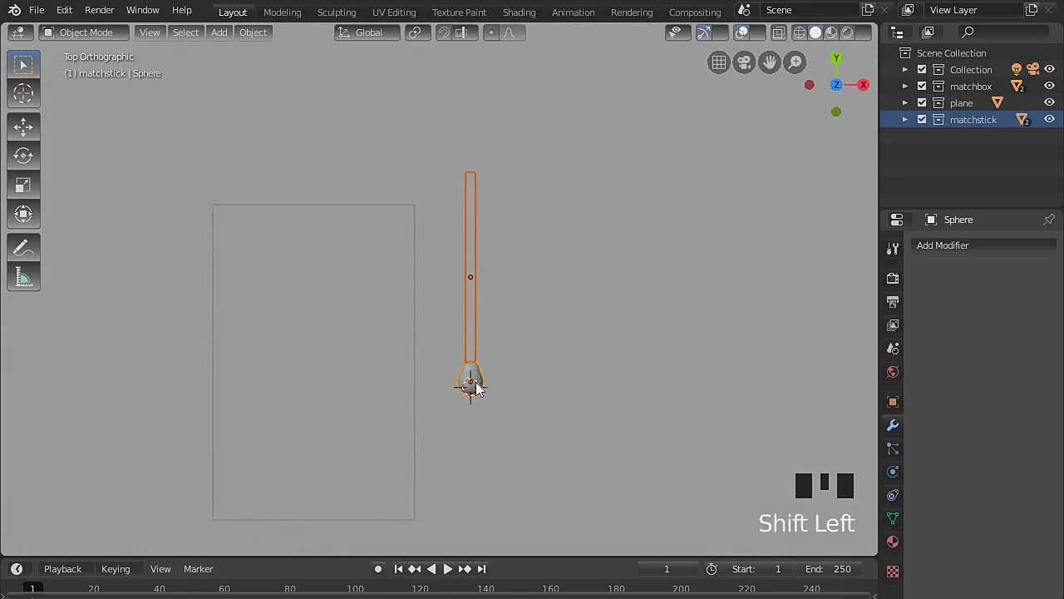
# Make several linked copies of the matchstick and rotate each into place inside the tray
pyautogui.press('alt+d')
pyautogui.press('alt+d')
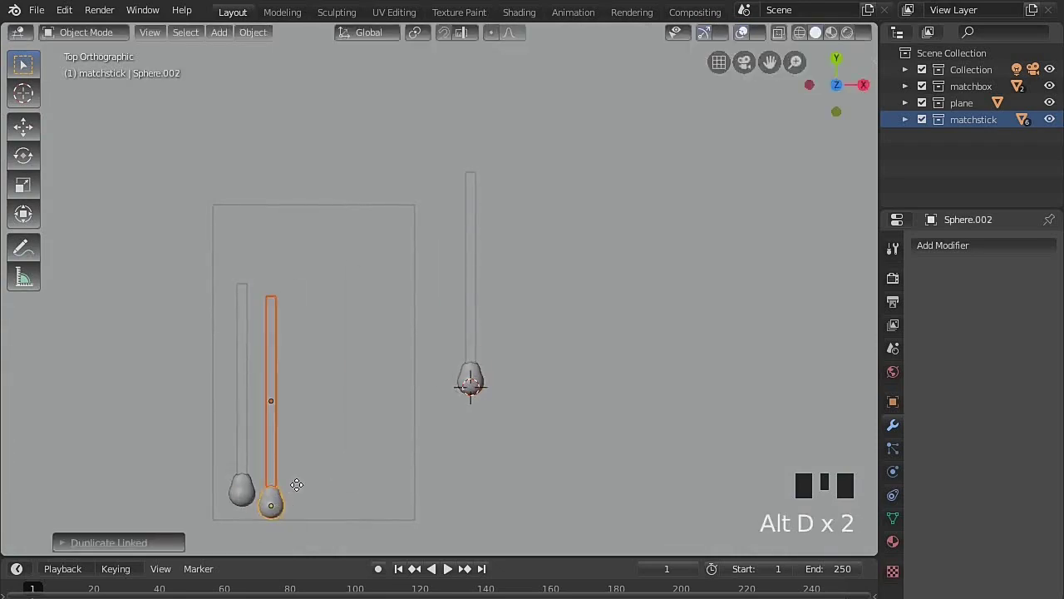
pyautogui.press('alt+d')
pyautogui.press('alt+d')
pyautogui.press('r')
pyautogui.click(496, 509)
pyautogui.press('r')
pyautogui.click(469, 478)
pyautogui.press('r')
pyautogui.press('r')
pyautogui.click(472, 468)
pyautogui.press('r')
pyautogui.click(301, 492)
pyautogui.click(342, 492)
pyautogui.moveTo(371, 469); pyautogui.dragTo(403, 489)
pyautogui.click(397, 460)
# From the front view, tilt individual matchsticks at slightly different angles in the tray
pyautogui.press('`')
pyautogui.press('alt+z')
pyautogui.press('alt+d')
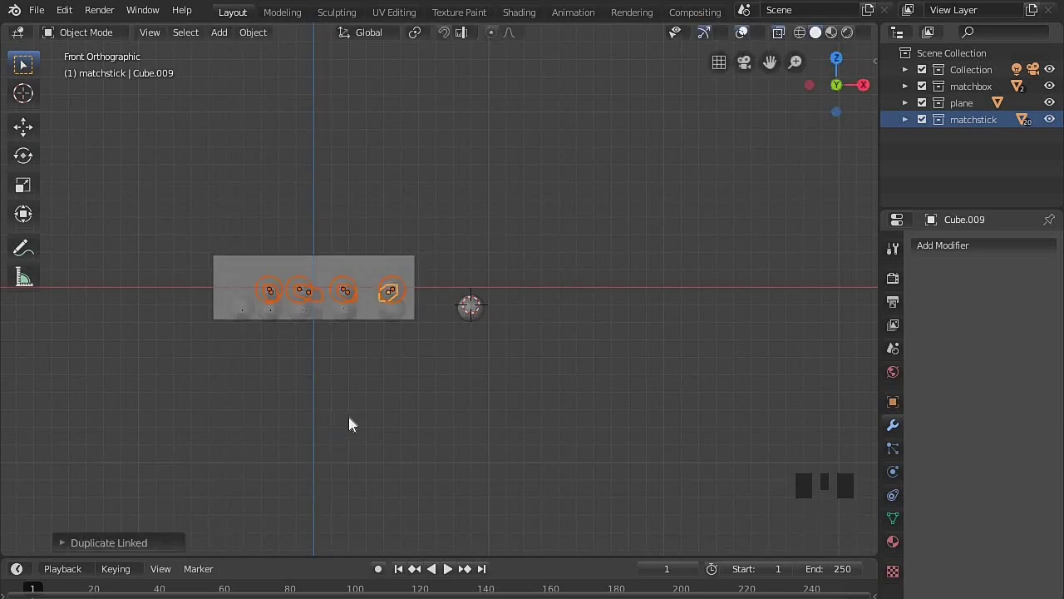
pyautogui.press('alt+z')
pyautogui.press('`')
pyautogui.press('g')
pyautogui.press('r')
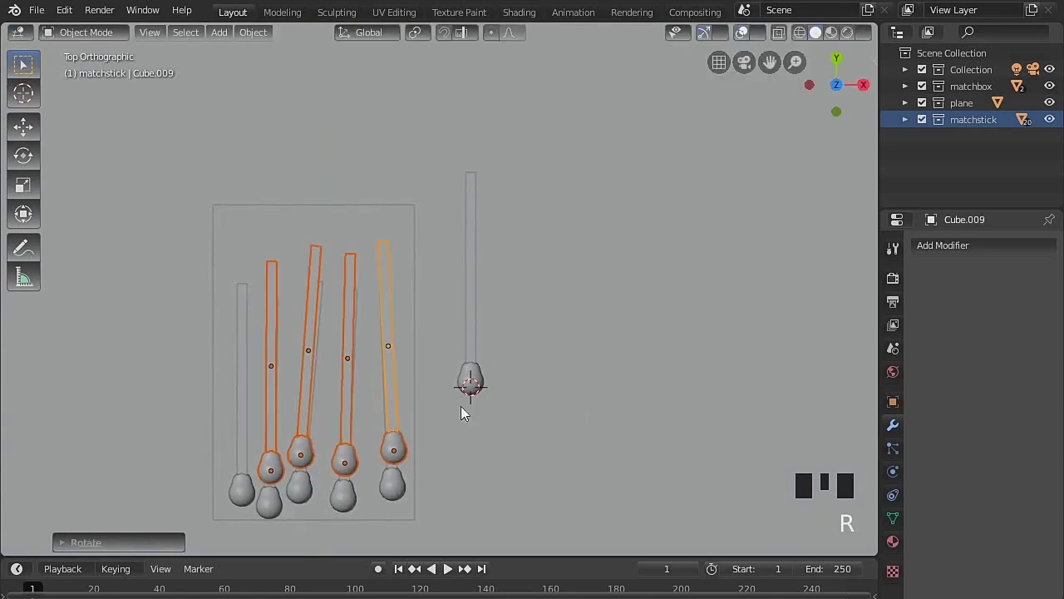
pyautogui.click(750, 480)
pyautogui.click(455, 348)
pyautogui.press('r')
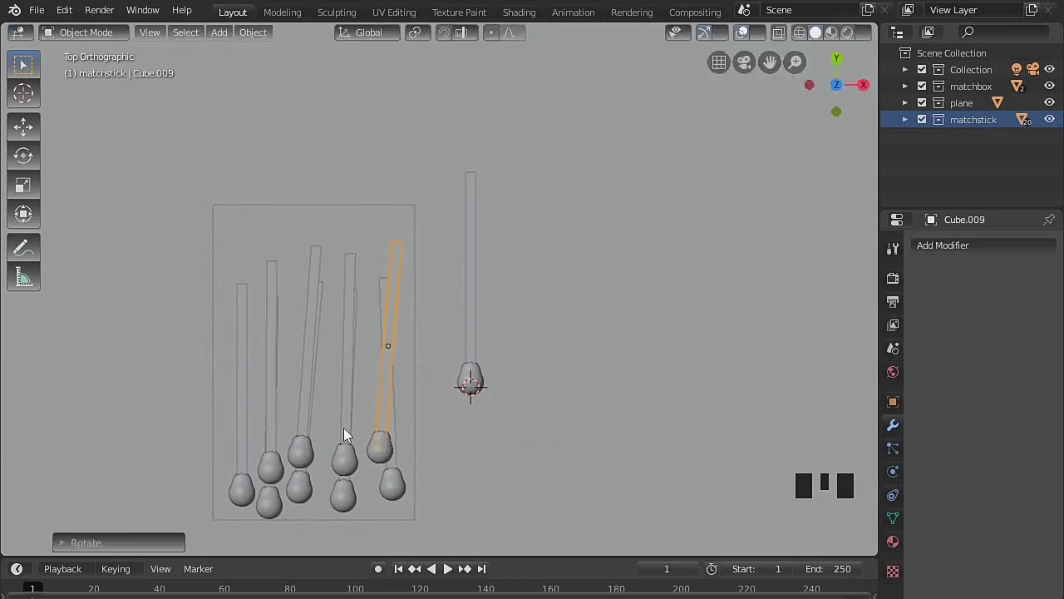
pyautogui.click(375, 424)
pyautogui.press('r')
# Slide the outer sleeve over the tray so the match heads poke out, then box-select the whole box
pyautogui.click(317, 417)
pyautogui.press('g')
pyautogui.press('r')
pyautogui.middleClick(557, 460)
pyautogui.scroll(-3)
pyautogui.moveTo(544, 453); pyautogui.dragTo(447, 422)
pyautogui.press('alt+h')
pyautogui.middleClick(492, 422)
pyautogui.press('`')
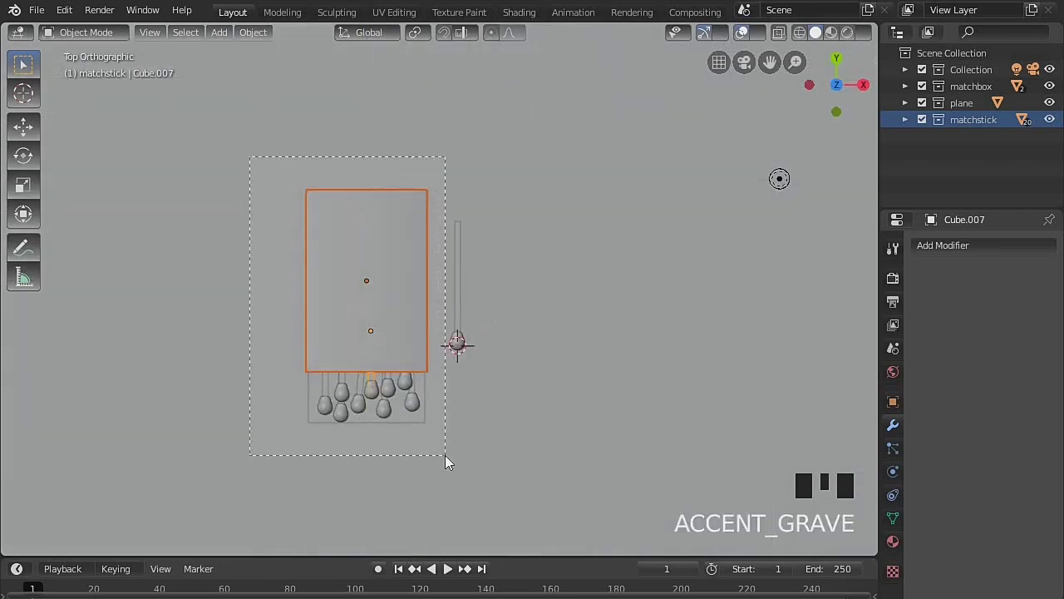
# Rotate the matchbox with its matches about -15 degrees around Z and nudge the loose match
pyautogui.click(499, 432)
pyautogui.scroll(-3)
pyautogui.click(633, 344)
pyautogui.scroll(3)
pyautogui.press('r')
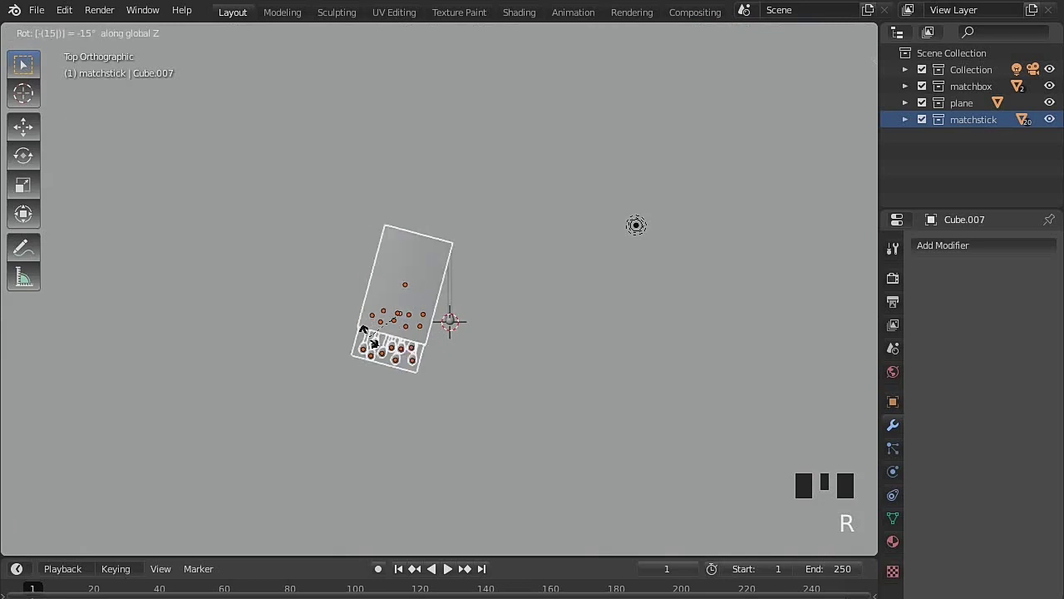
pyautogui.moveTo(574, 405); pyautogui.dragTo(457, 299)
pyautogui.click(457, 300)
pyautogui.scroll(3)
pyautogui.press('g')
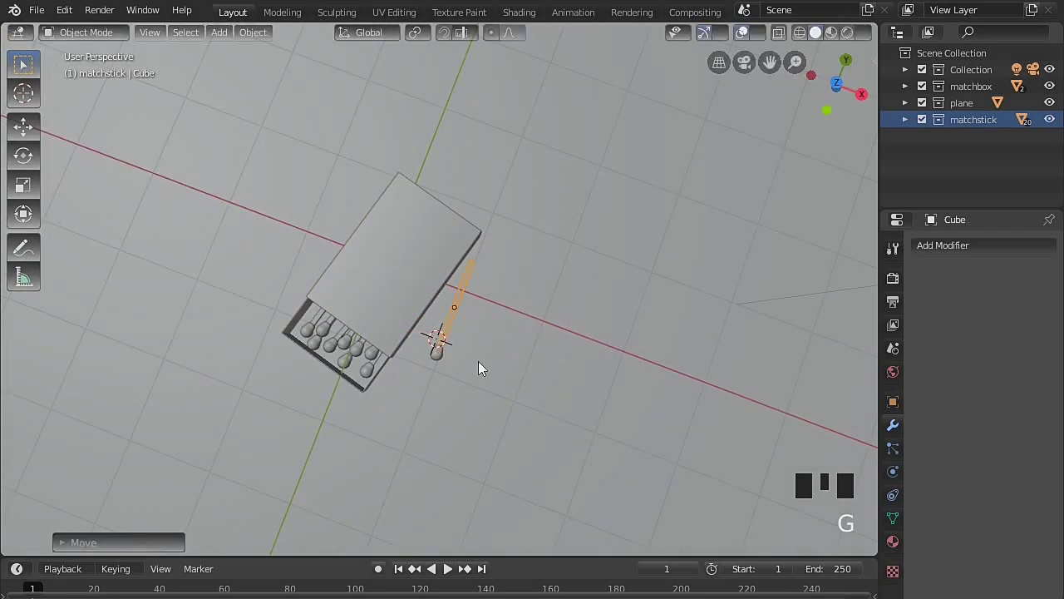
# Duplicate the loose matchstick beside the first, clear its rotation, and angle it slightly around Z
pyautogui.press('r')
pyautogui.press('alt+d')
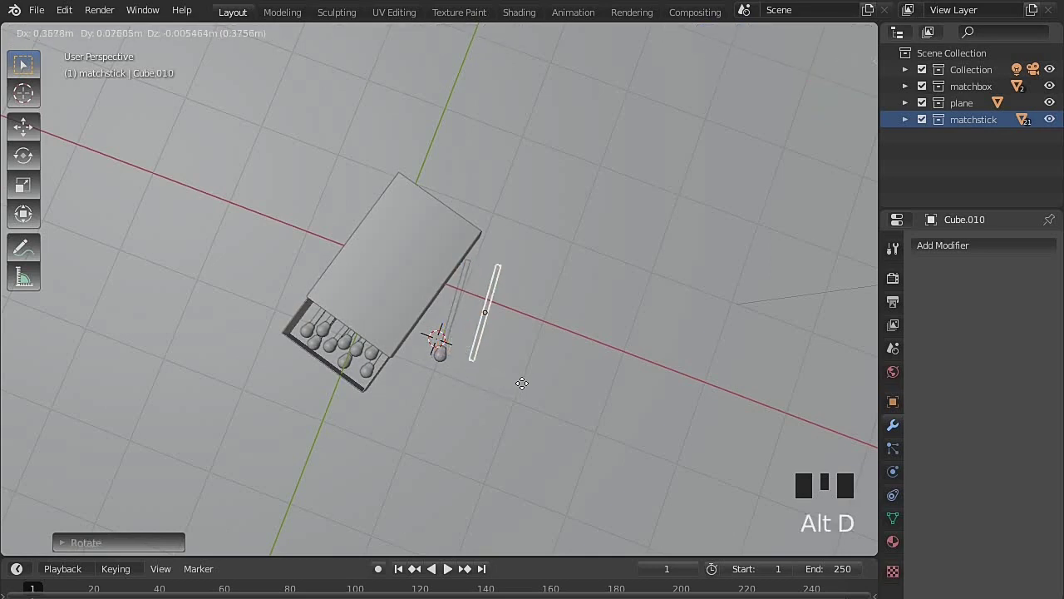
pyautogui.click(452, 359)
pyautogui.press('alt+d')
pyautogui.press('r')
pyautogui.press('g')
pyautogui.press('alt+r')
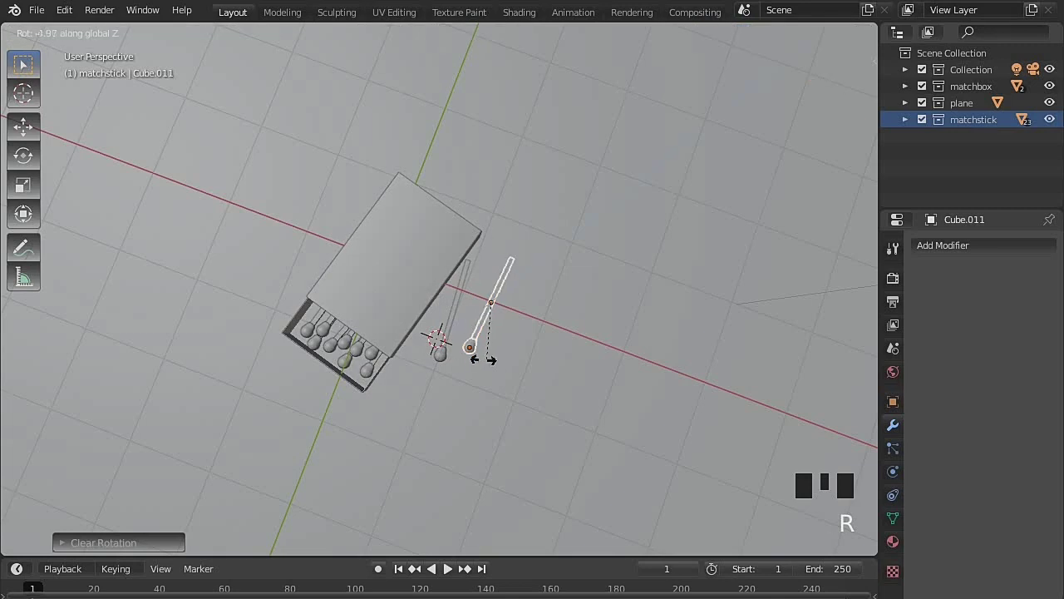
pyautogui.moveTo(500, 322); pyautogui.dragTo(506, 402)
# Orbit and zoom the view to inspect the loose matches by the box
pyautogui.scroll(3)
pyautogui.moveTo(511, 427); pyautogui.dragTo(470, 451)
pyautogui.scroll(-3)
pyautogui.scroll(3)
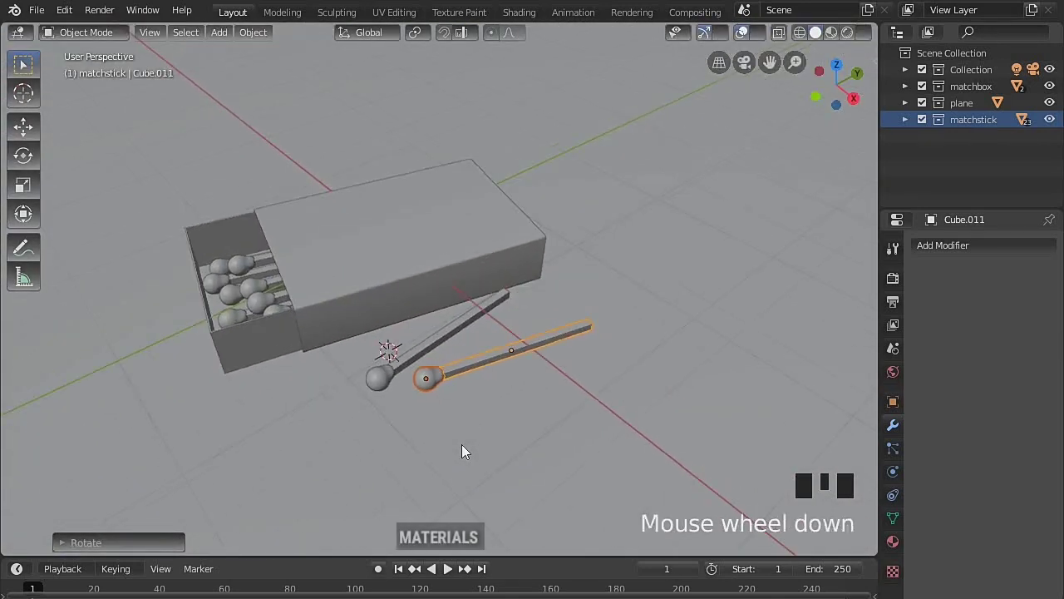
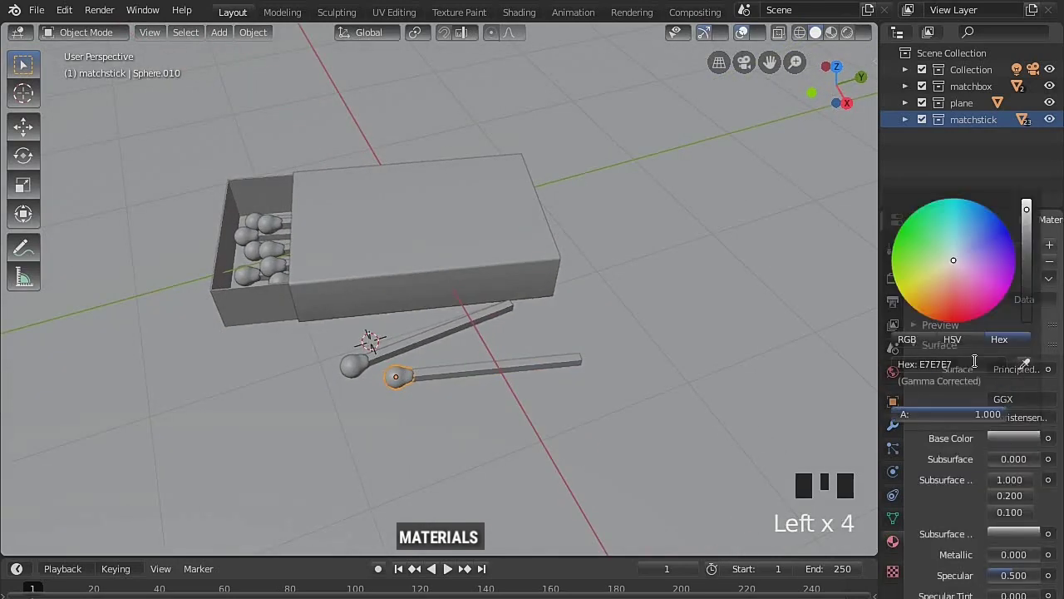
# Confirm the dark red 6D0F00 base colour on the loose match's head material
pyautogui.press('0')
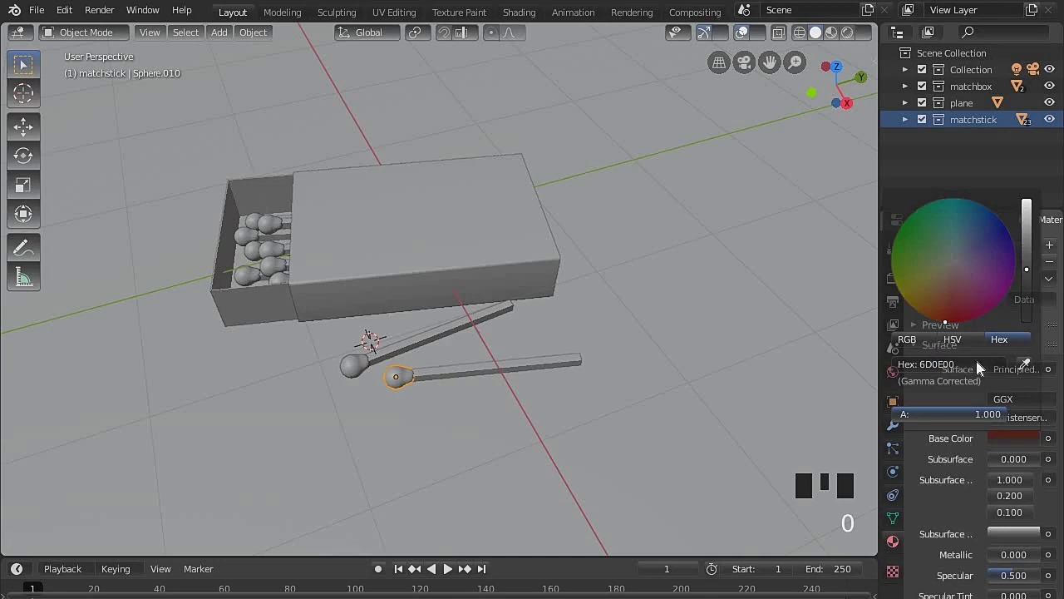
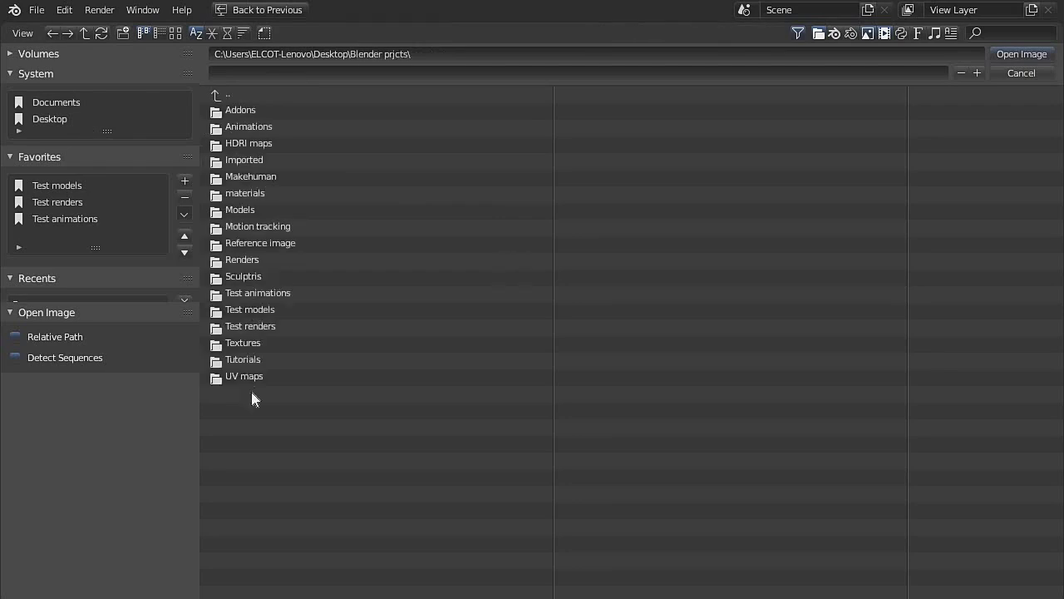
# Unwrap the matchstick and scale its UV layout down onto the wood texture.jpg image
pyautogui.moveTo(273, 179); pyautogui.dragTo(274, 179)
pyautogui.press('a')
pyautogui.press('s')
pyautogui.press('g')
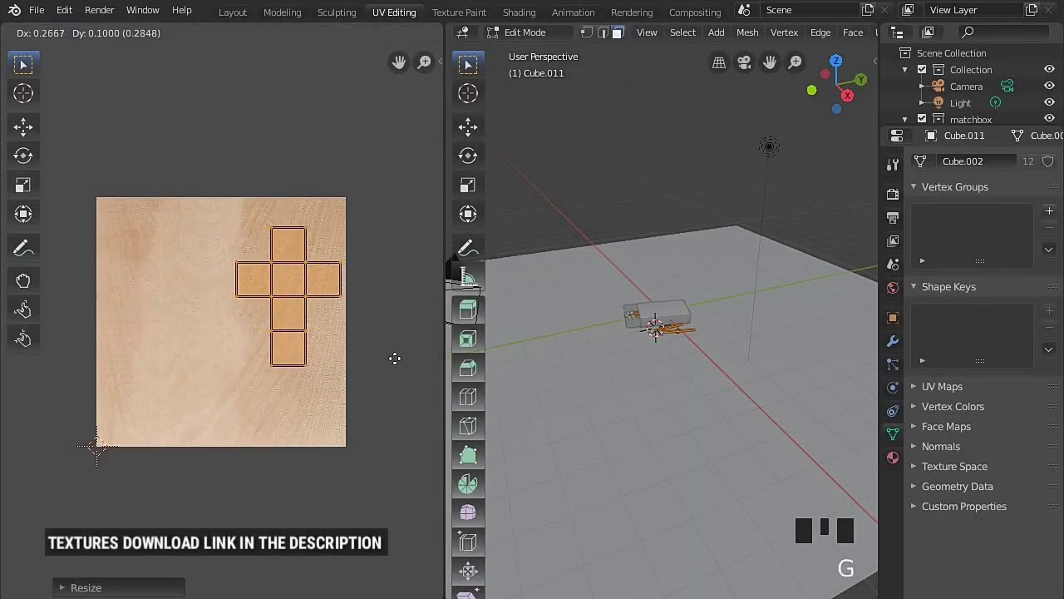
pyautogui.scroll(3)
pyautogui.press('Tab')
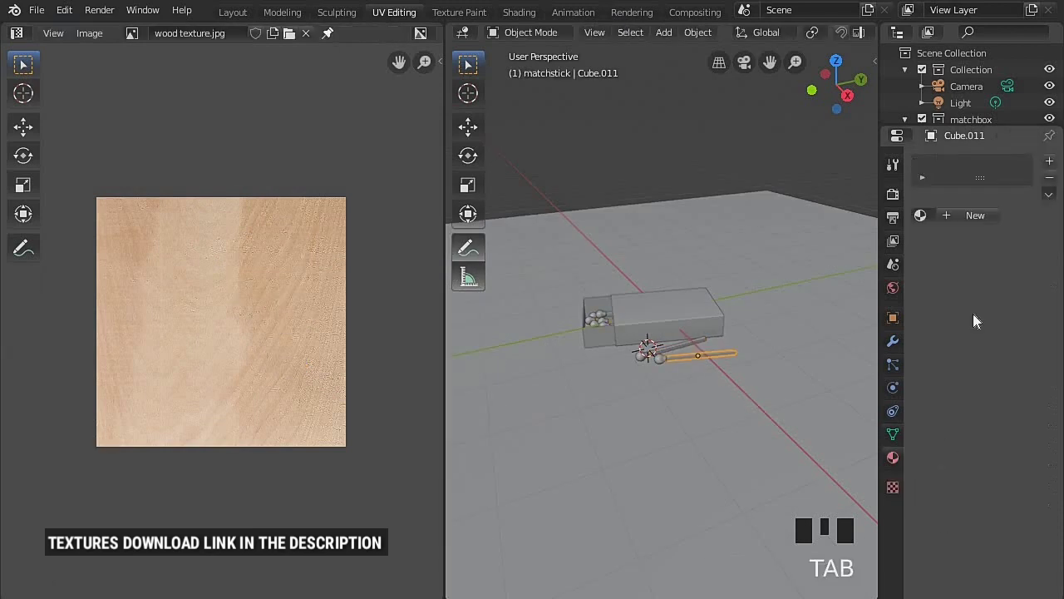
# Create a new material for the matchstick using the wood image texture
pyautogui.click(1036, 499)
pyautogui.moveTo(958, 489); pyautogui.dragTo(998, 500)
pyautogui.scroll(-3)
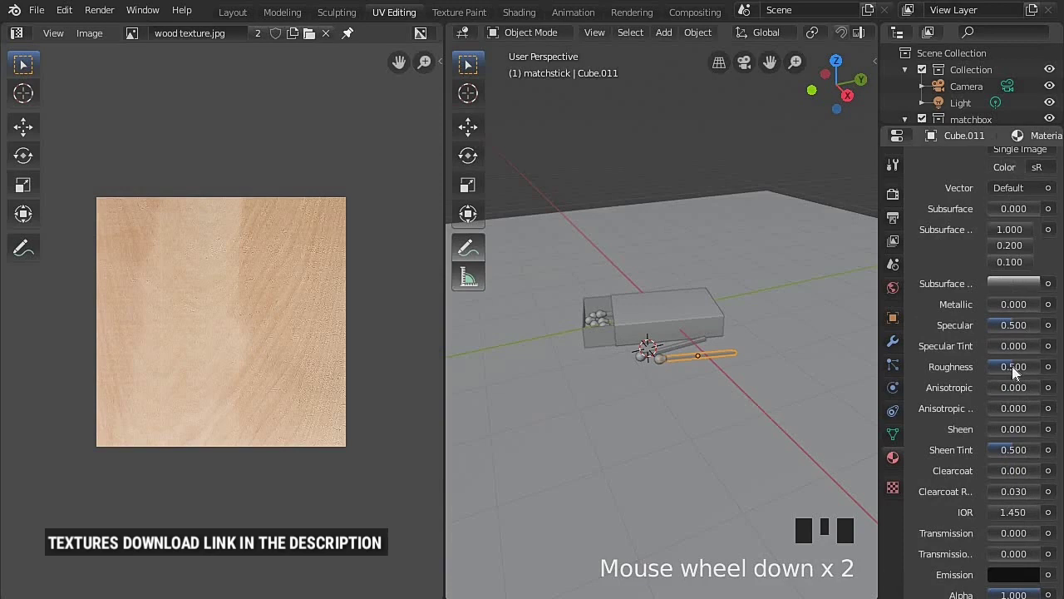
pyautogui.moveTo(1013, 375); pyautogui.dragTo(261, 74)
# Isolate and select the inner tray so it takes on the wooden surface
pyautogui.press('ctrl+i')
pyautogui.press('h')
pyautogui.click(283, 308)
pyautogui.moveTo(329, 333); pyautogui.dragTo(389, 367)
pyautogui.scroll(3)
pyautogui.press('Tab')
pyautogui.press('a')
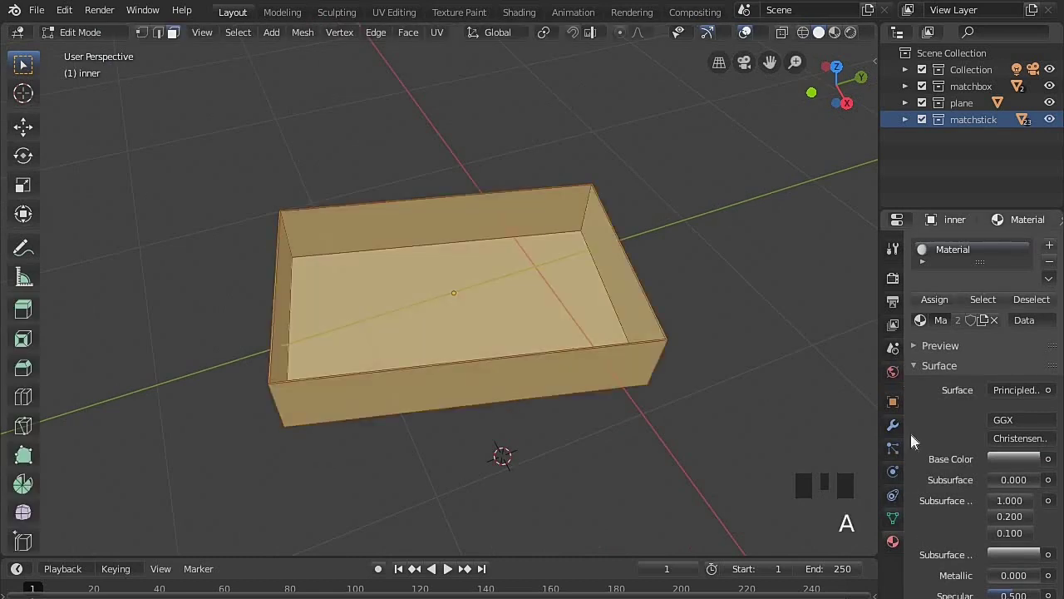
# Add an image-textured material slot to the inner tray and assign it to the far inner wall
pyautogui.moveTo(1002, 303); pyautogui.dragTo(882, 484)
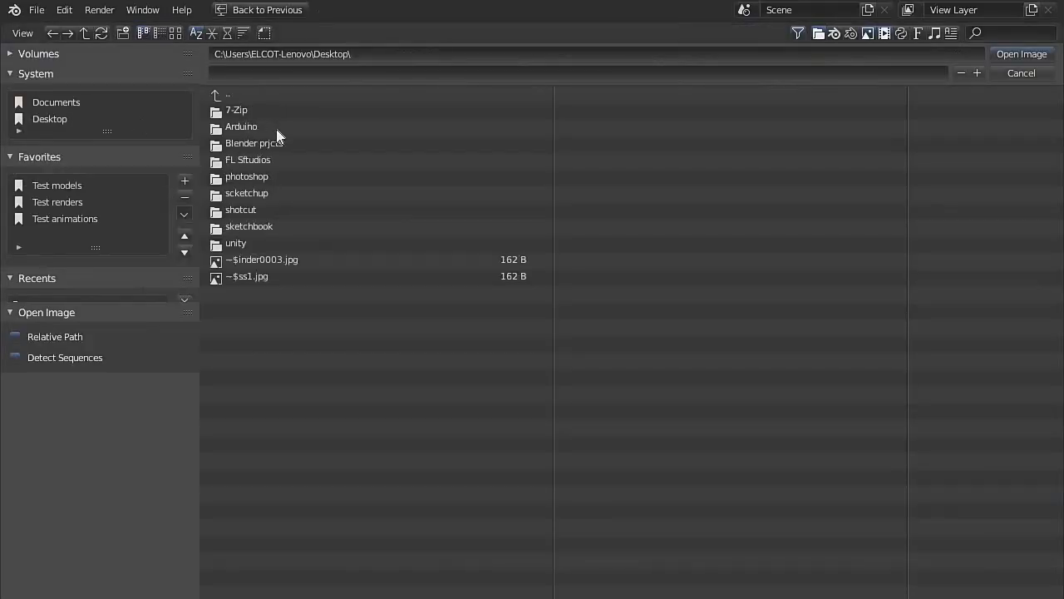
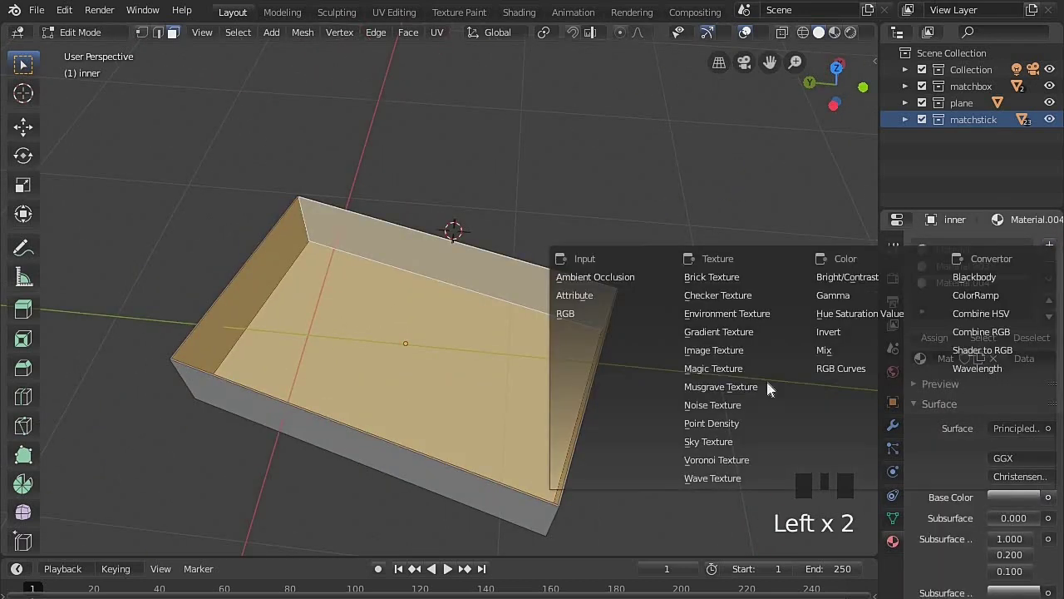
pyautogui.moveTo(1015, 491); pyautogui.dragTo(694, 398)
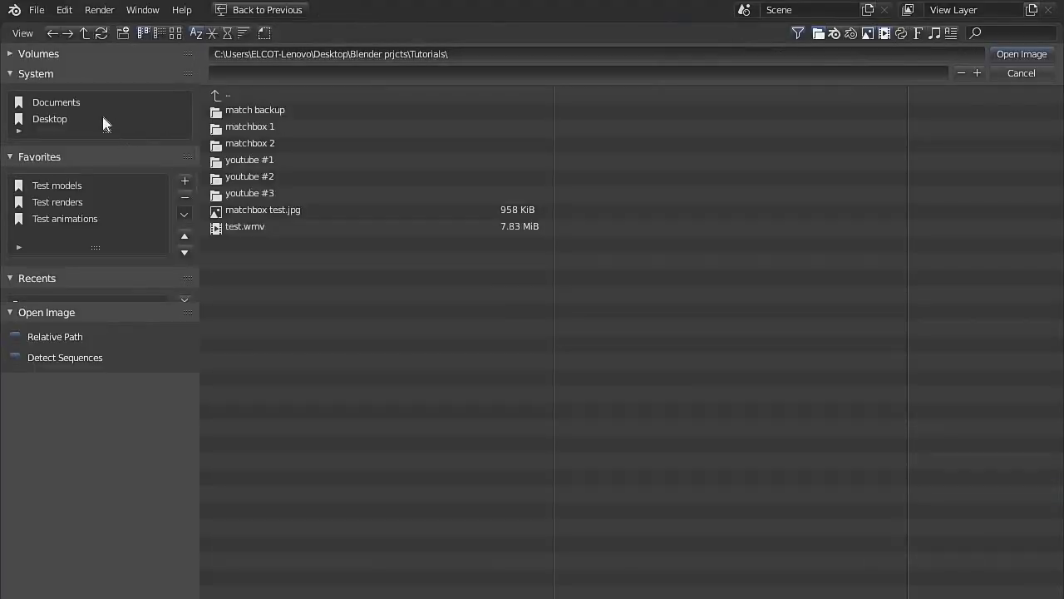